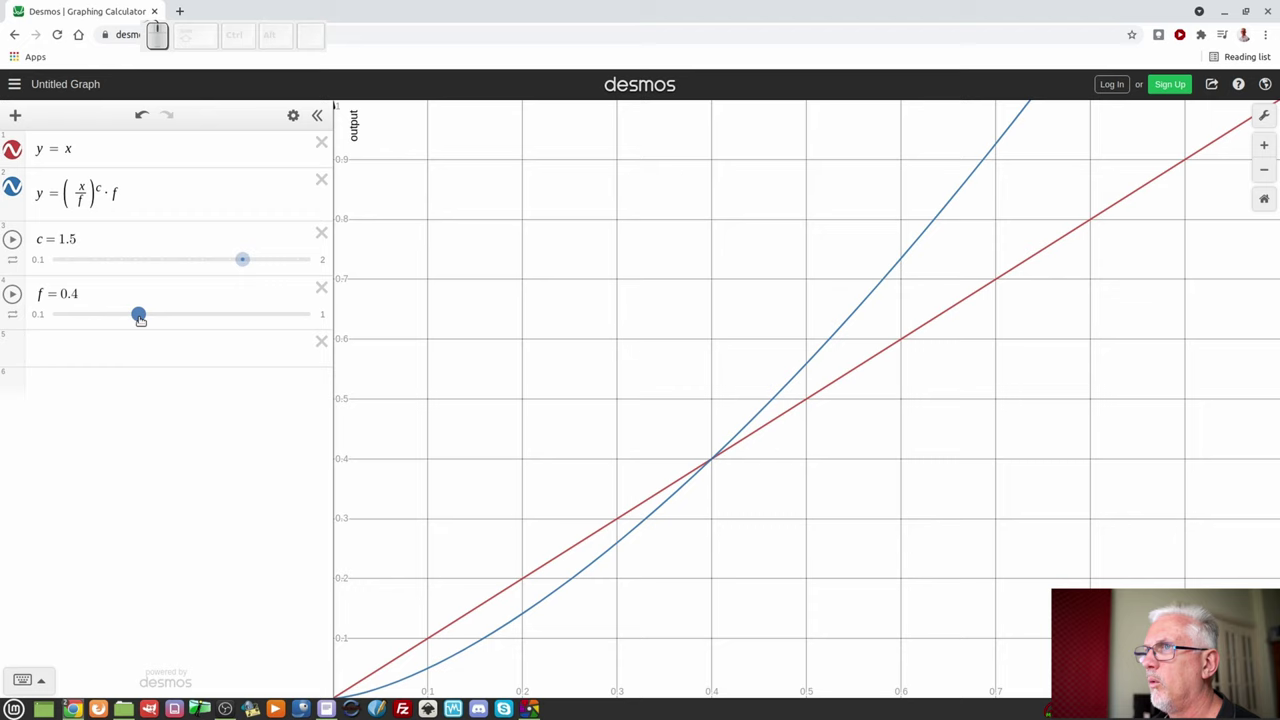
# Step: Move the fulcrum f slider from 0.4 to 0.59 so the curve meets the line at 0.59
pyautogui.press('F9')
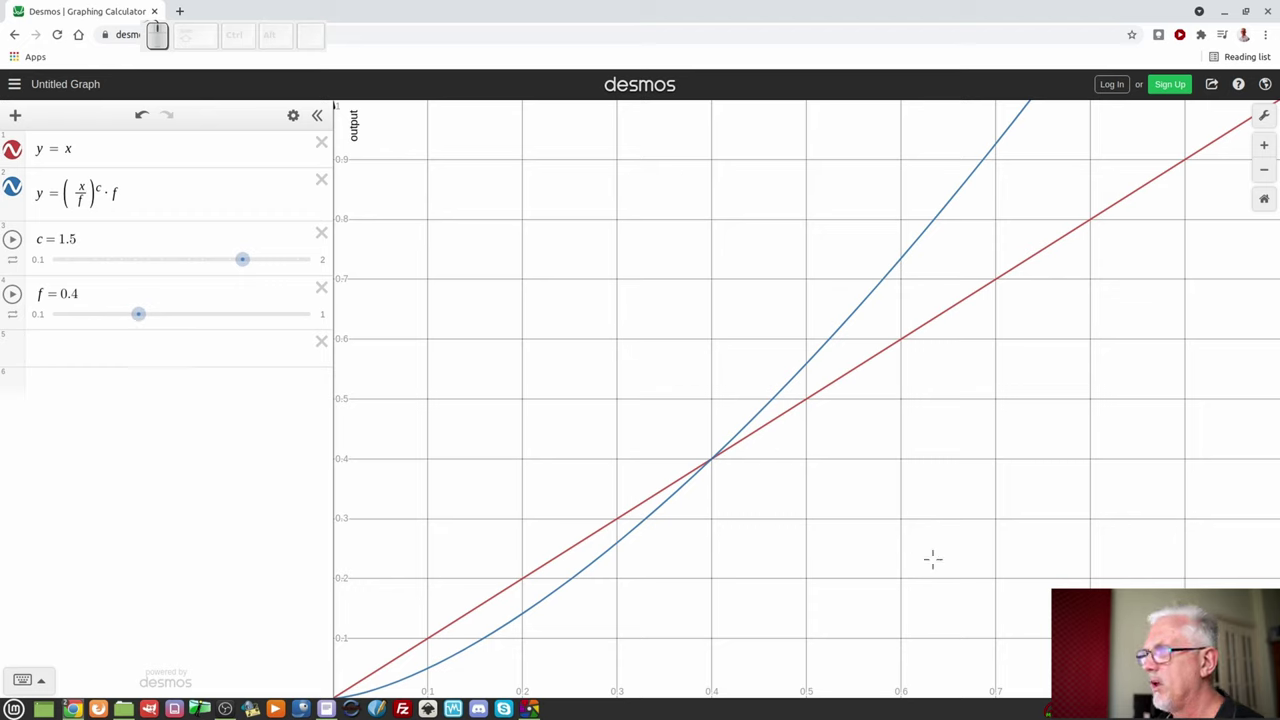
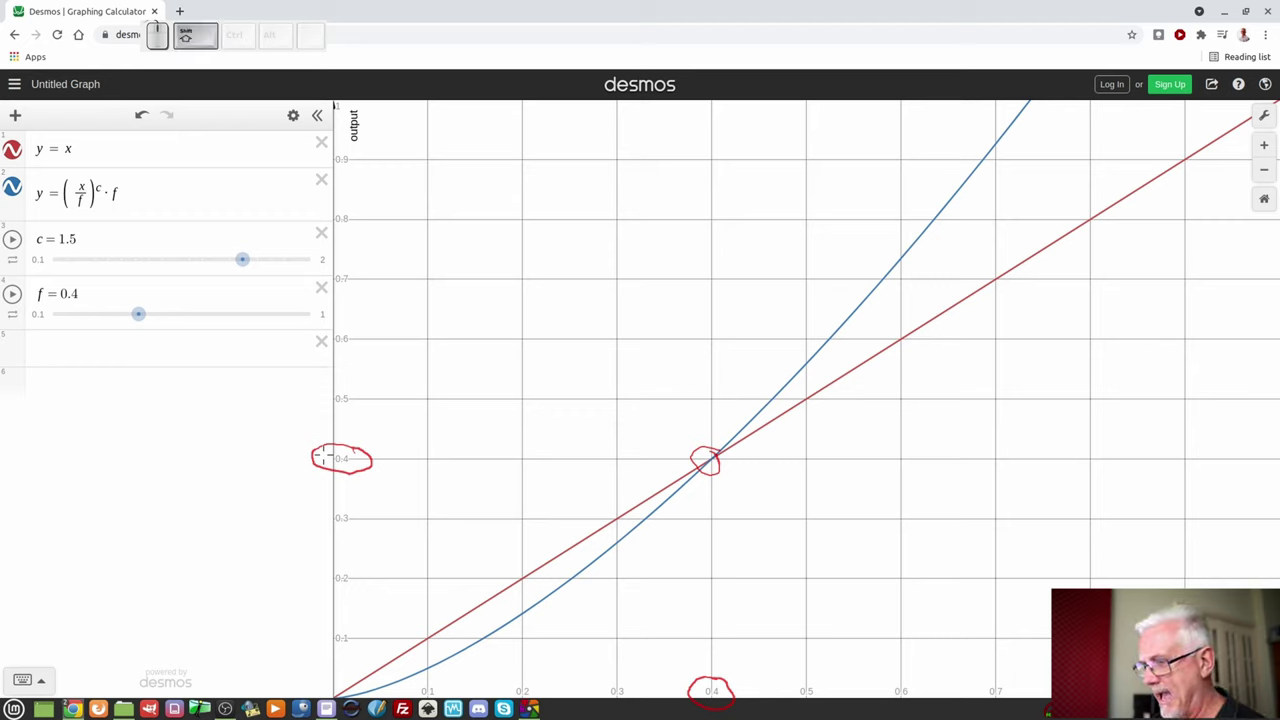
pyautogui.press('shift+F9')
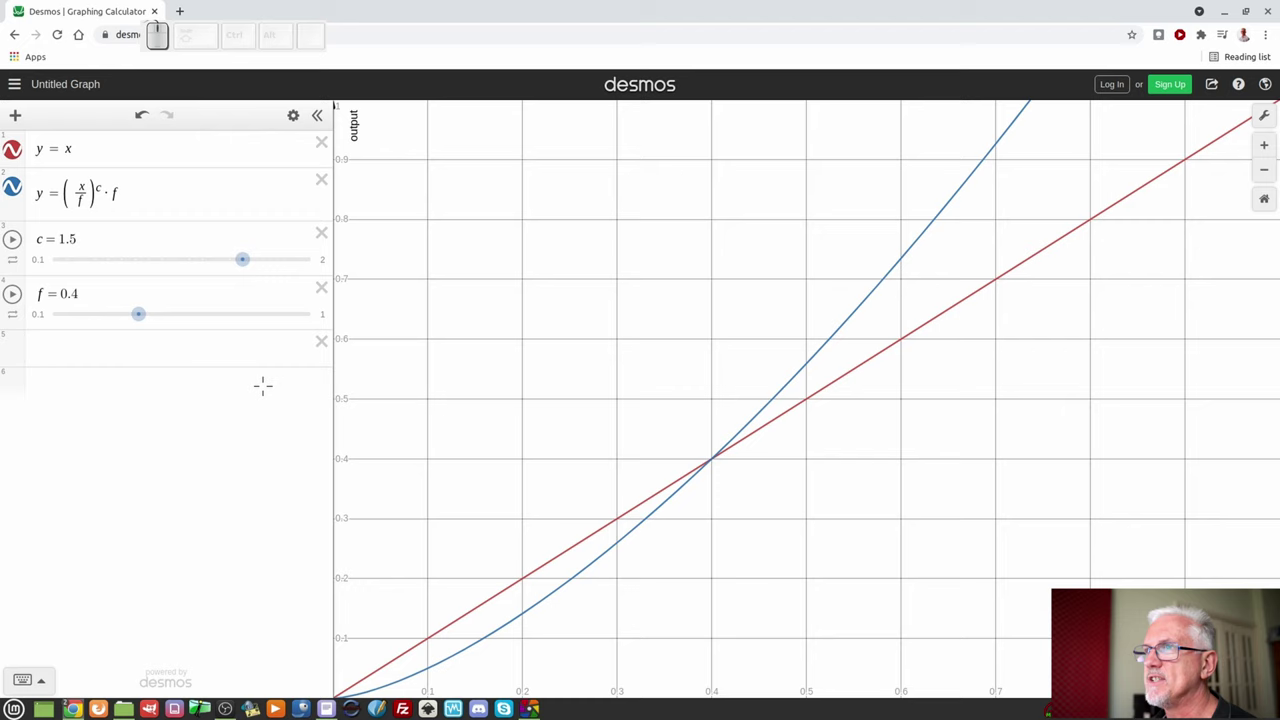
pyautogui.press('F9')
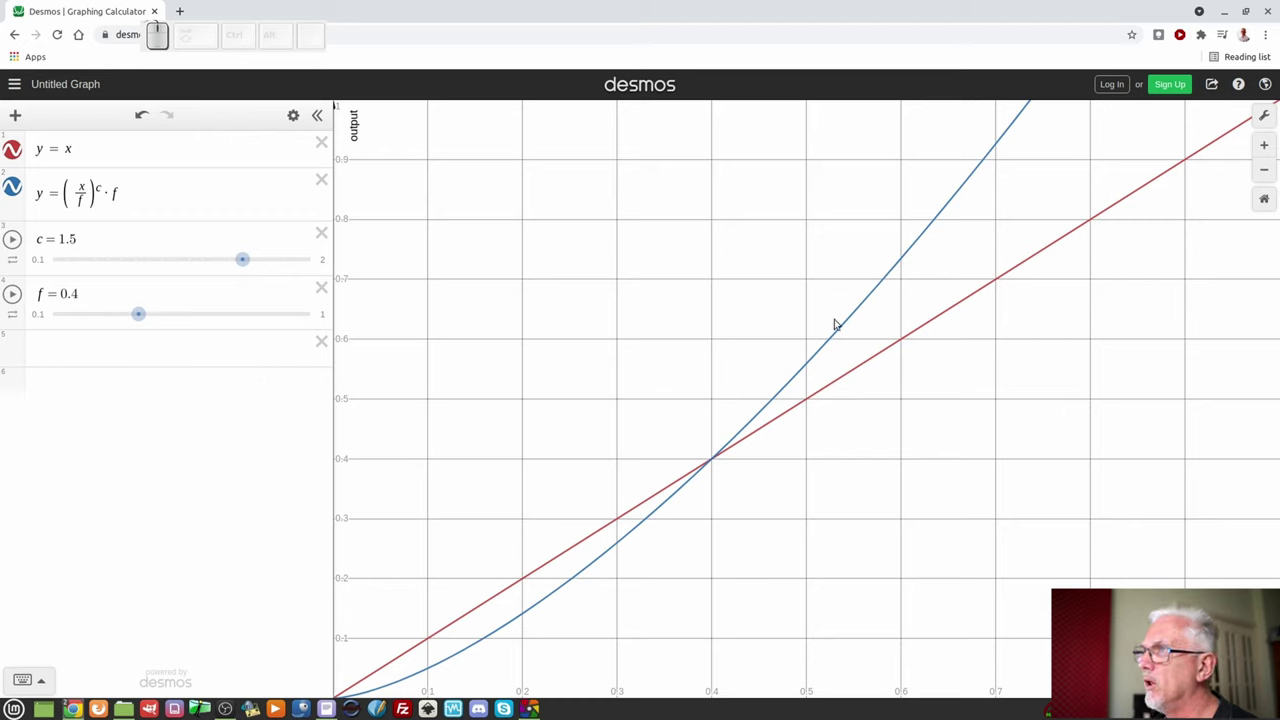
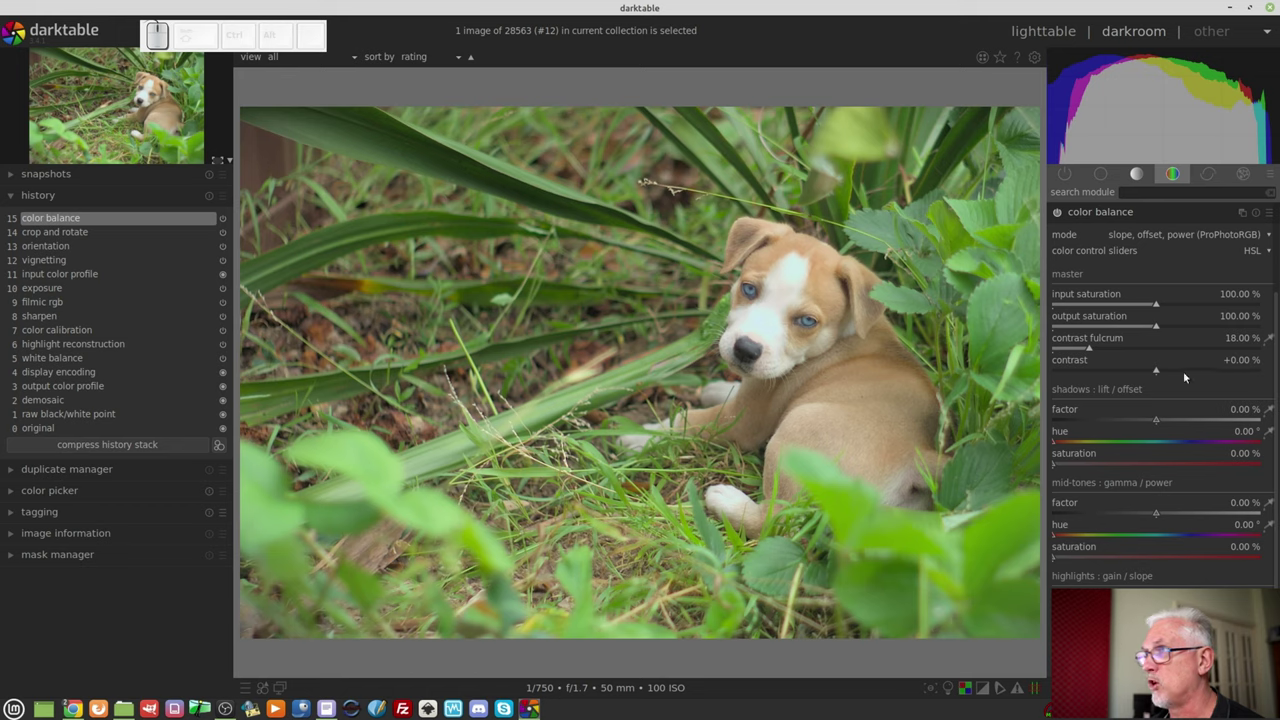
# Step: Try the contrast fulcrum near 50%, then enter 18% to restore it with contrast at 0%
pyautogui.moveTo(1096, 348); pyautogui.dragTo(1181, 342)
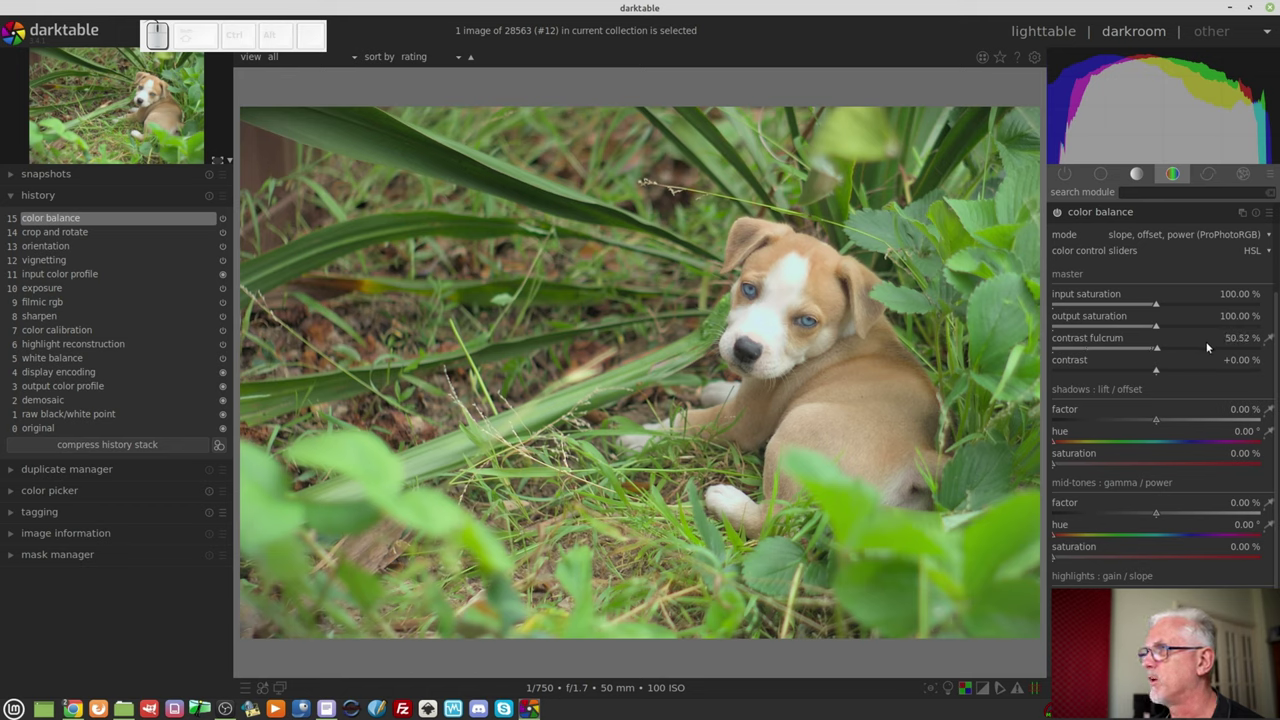
pyautogui.click(1205, 348)
pyautogui.moveTo(1170, 342); pyautogui.dragTo(1079, 357)
pyautogui.click(1093, 353)
pyautogui.rightClick(1093, 348)
pyautogui.press('KP_1')
pyautogui.press('KP_Enter')
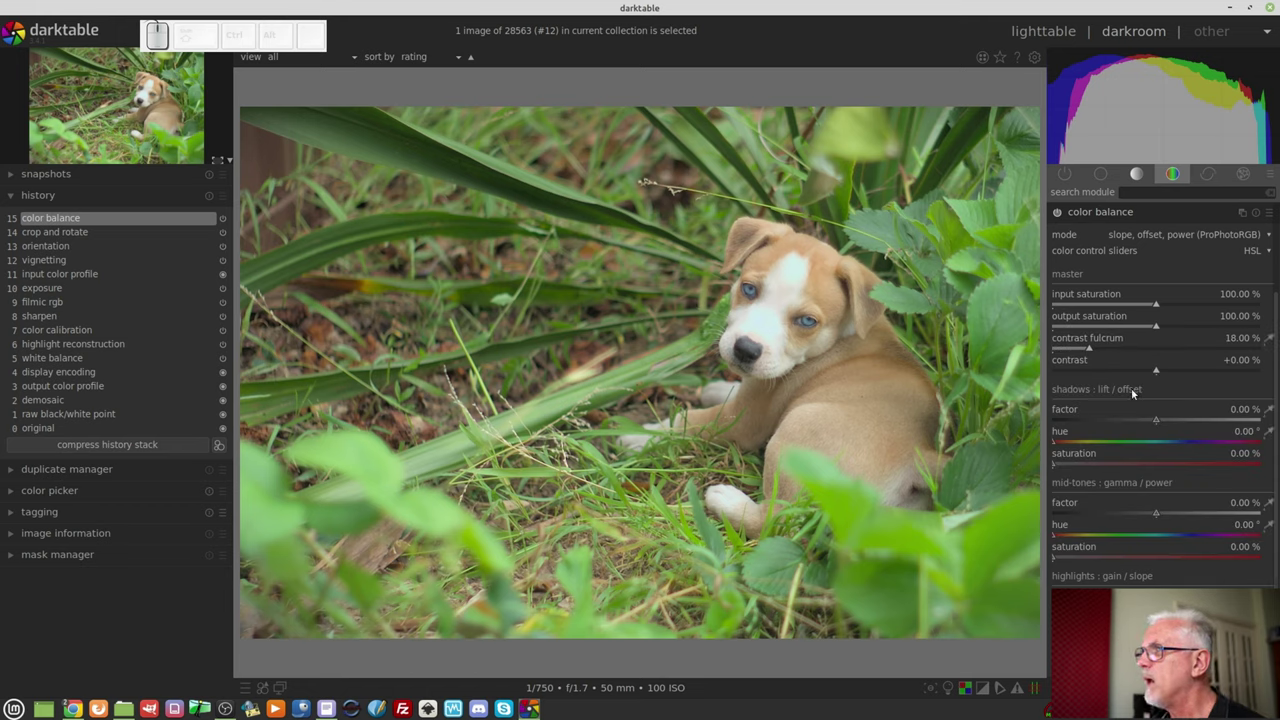
# Step: Raise contrast to +8.46% and the contrast fulcrum to 27.72%
pyautogui.click(1168, 367)
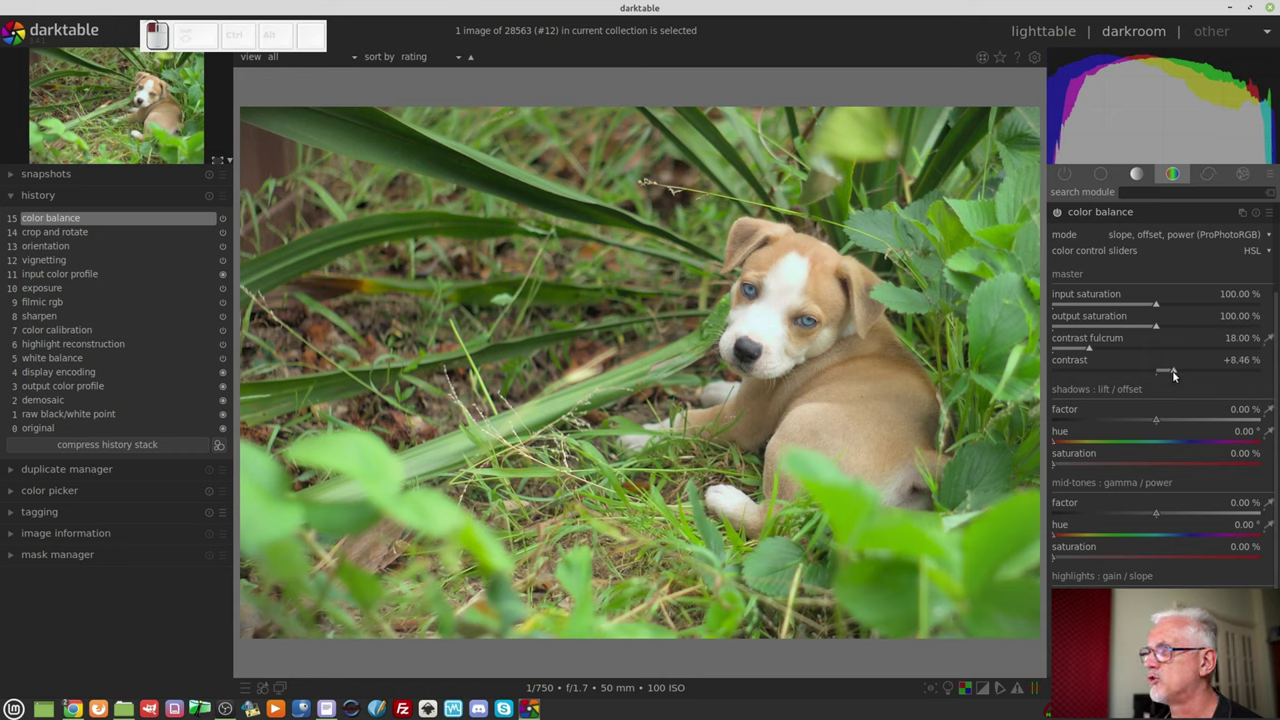
pyautogui.scroll(3)
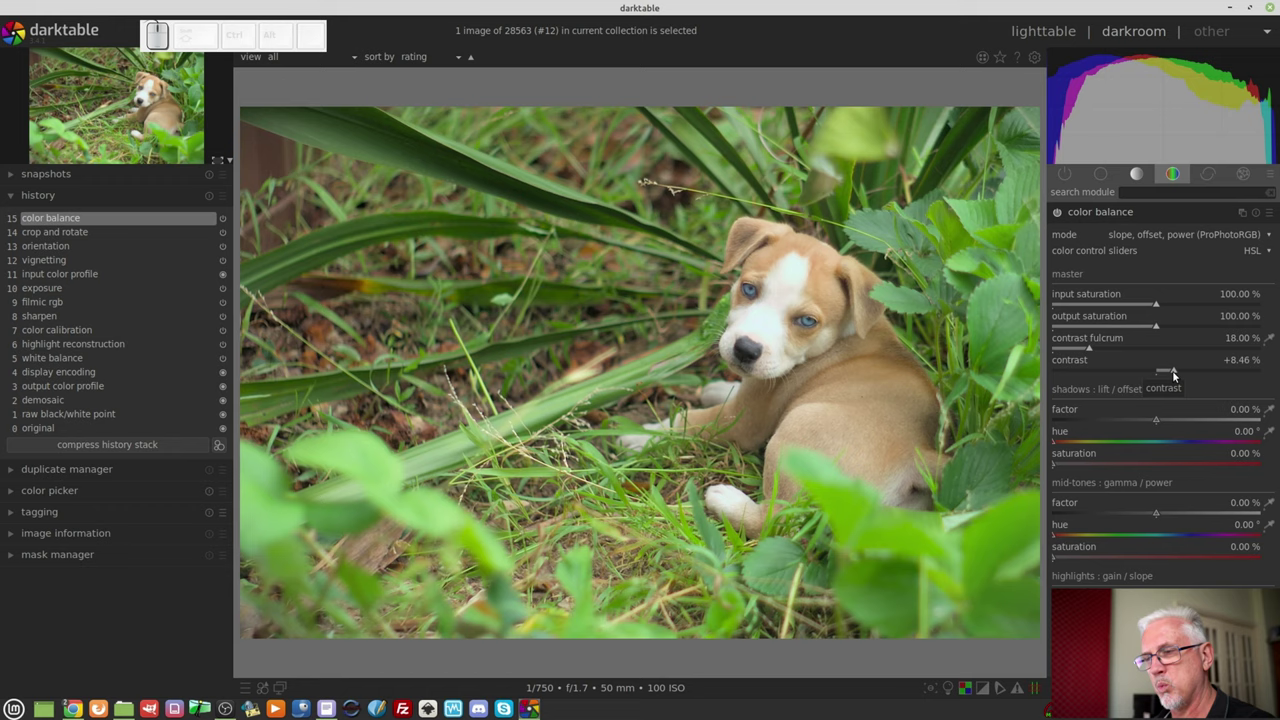
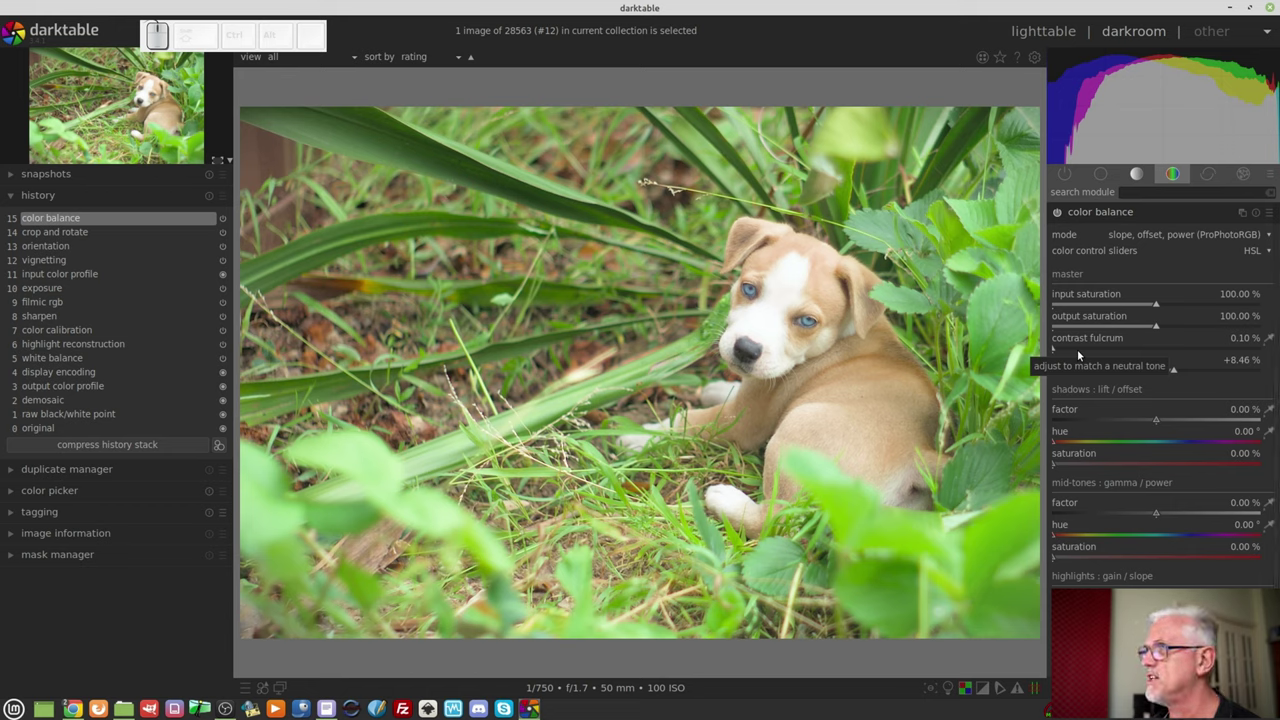
pyautogui.moveTo(1079, 352); pyautogui.dragTo(1122, 358)
pyautogui.scroll(3)
# Step: Switch to the Desmos graph to set c to 1.7 and f to 0.59
pyautogui.press('alt+Tab')
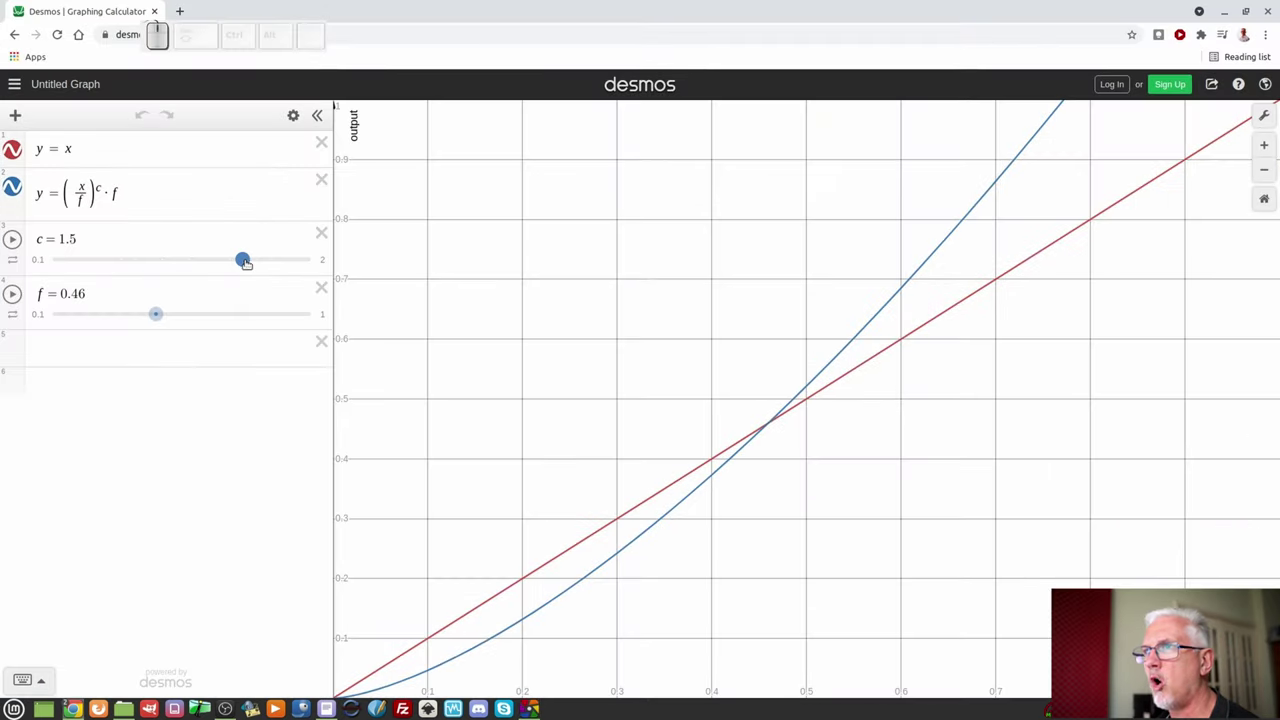
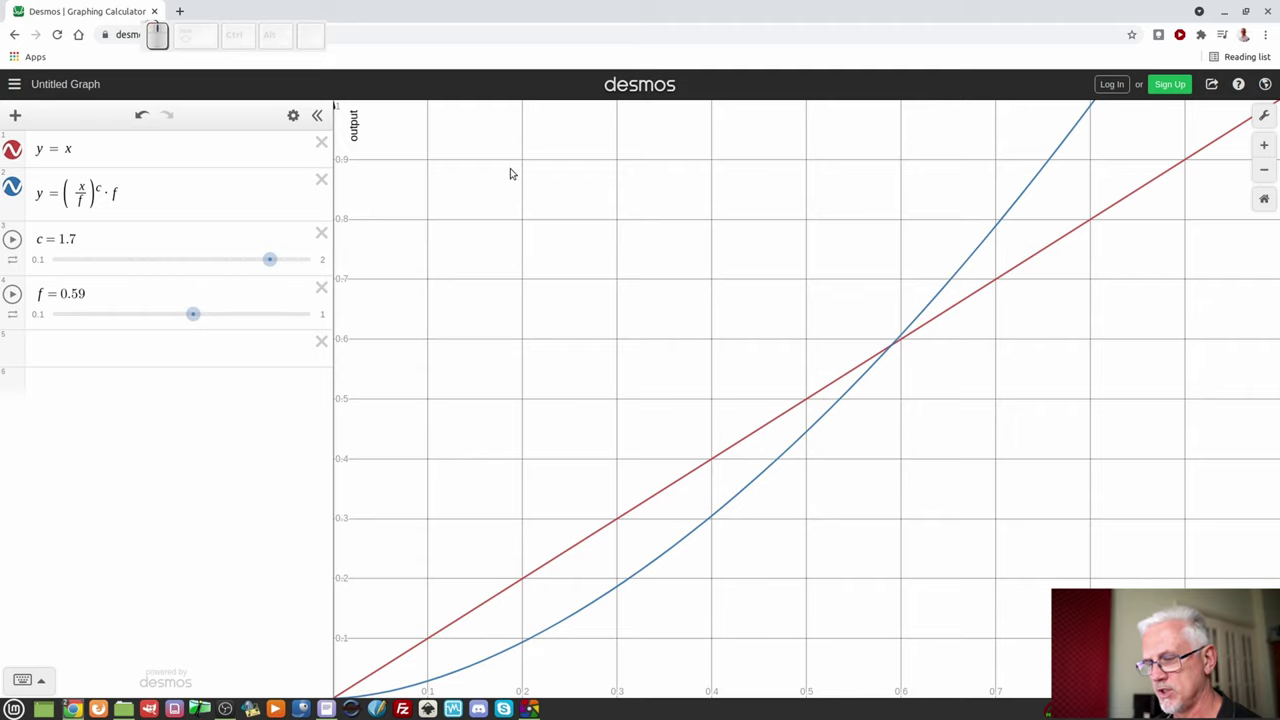
# Step: Back on the puppy photo, sweep the fulcrum and settle on contrast +6.88% with fulcrum 27.09%
pyautogui.press('alt+Tab')
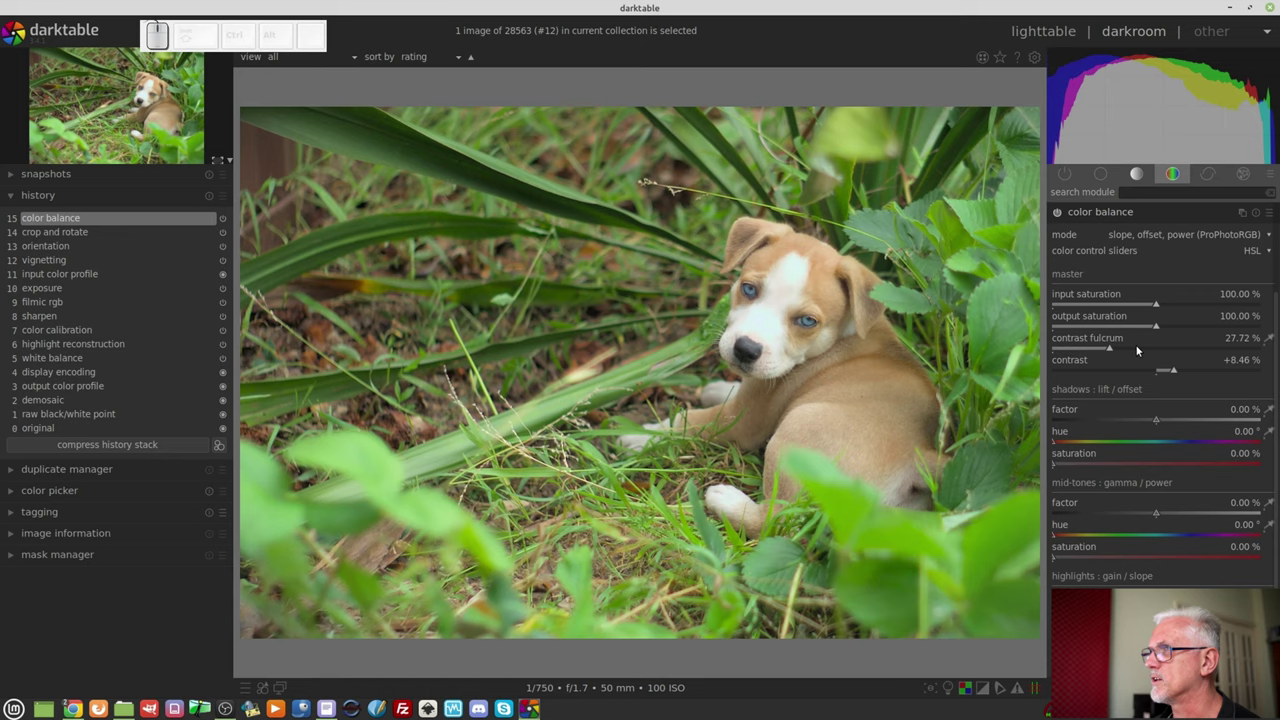
pyautogui.click(1168, 368)
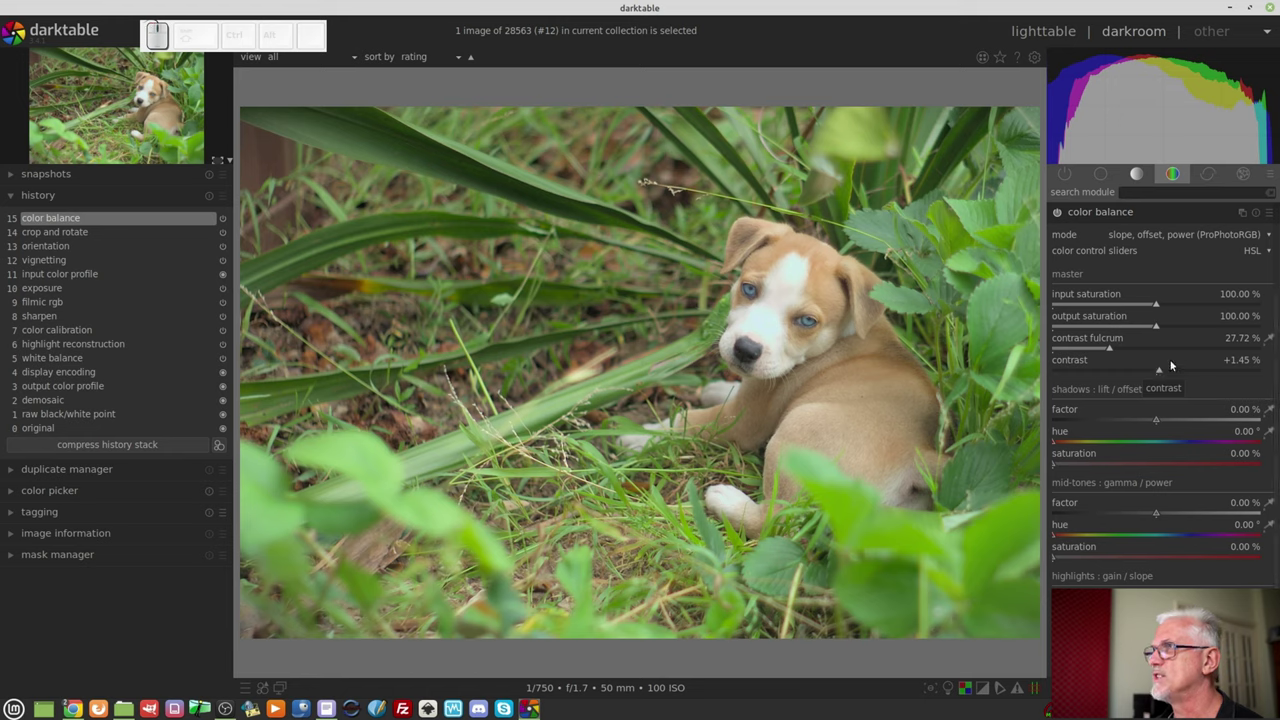
pyautogui.moveTo(1108, 350); pyautogui.dragTo(1194, 375)
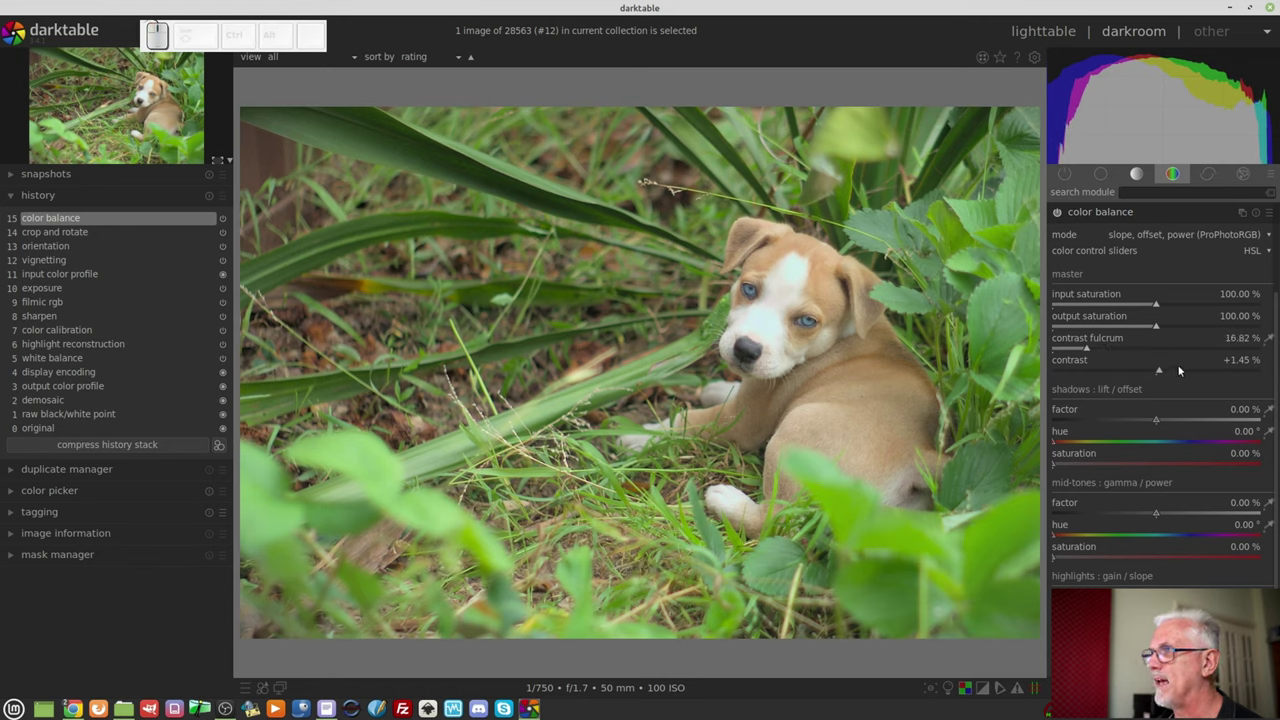
pyautogui.moveTo(1179, 370); pyautogui.dragTo(1098, 349)
pyautogui.moveTo(1078, 354); pyautogui.dragTo(1112, 362)
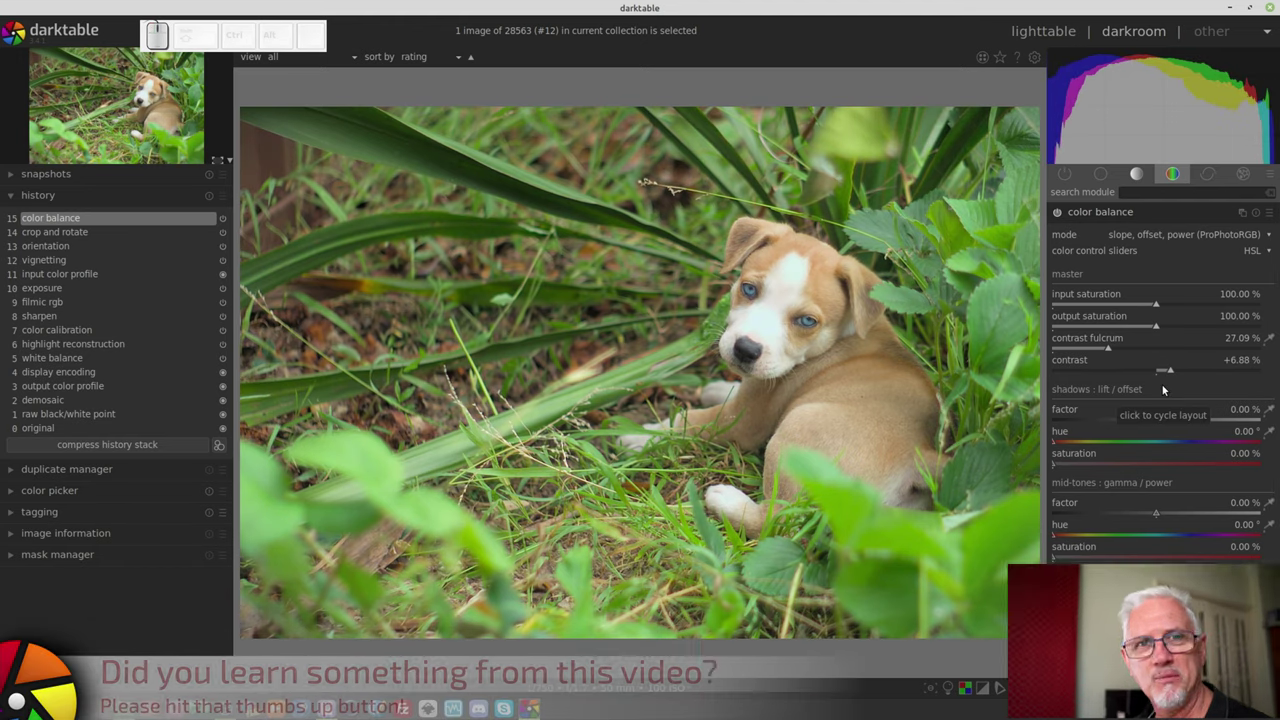